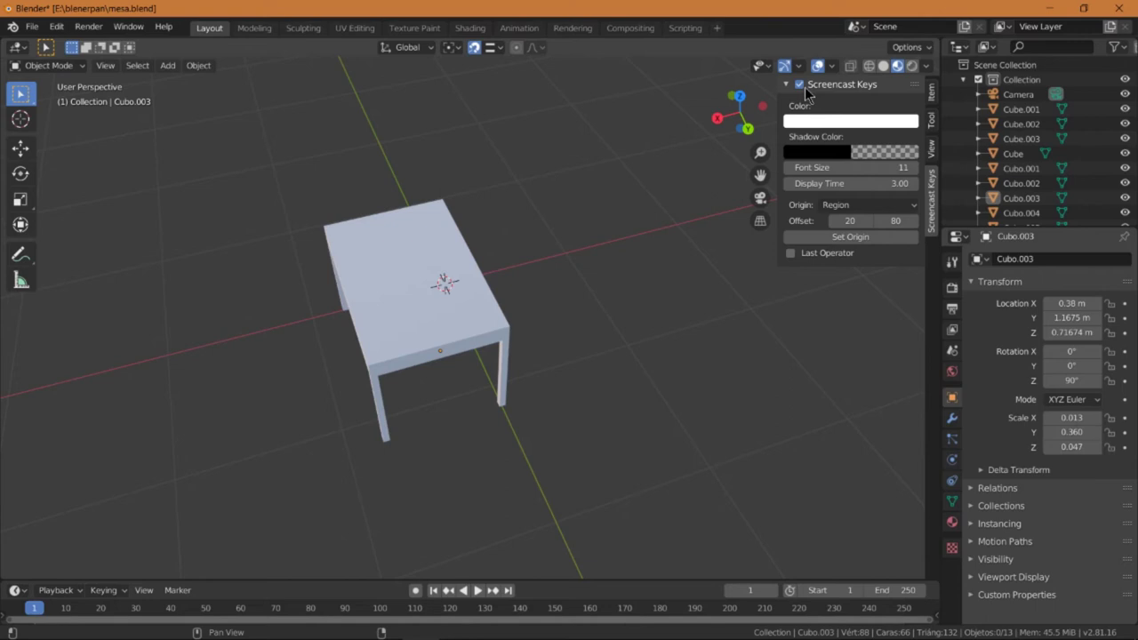
Orbit and zoom around the table while raising the Screencast Keys font size to 40
middle_click(81, 523)
scroll(down, 3)
scroll(up, 3)
middle_click(273, 471)
scroll(up, 3)
middle_click(82, 513)
middle_click(103, 514)
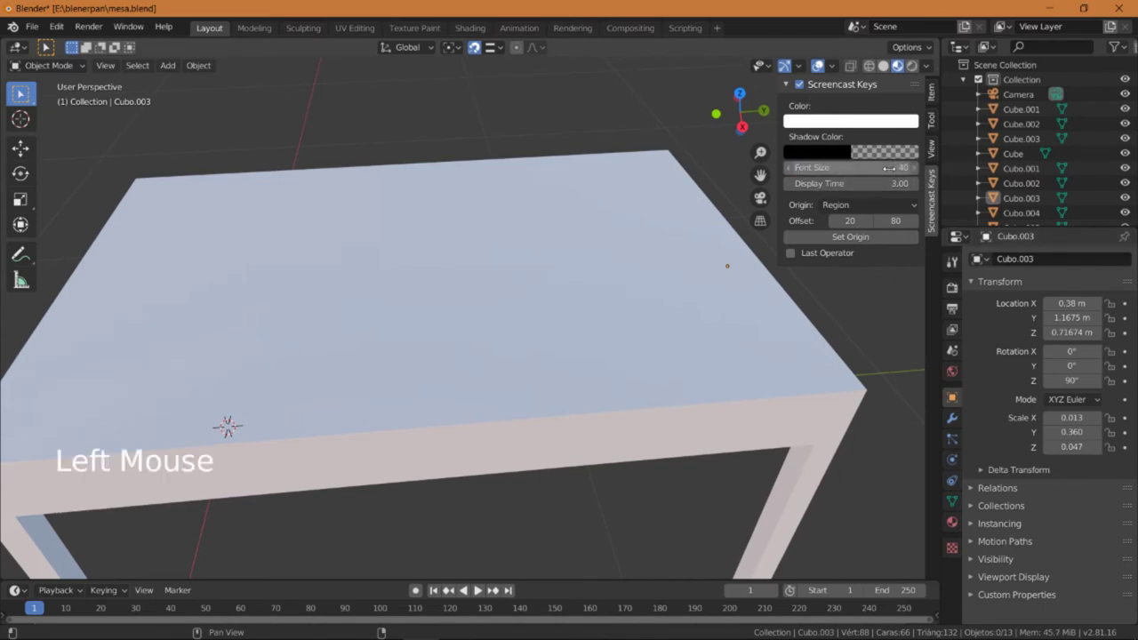
middle_click(836, 125)
Confirm font size 40 and set the Screencast Keys text colour to yellow
click(836, 125)
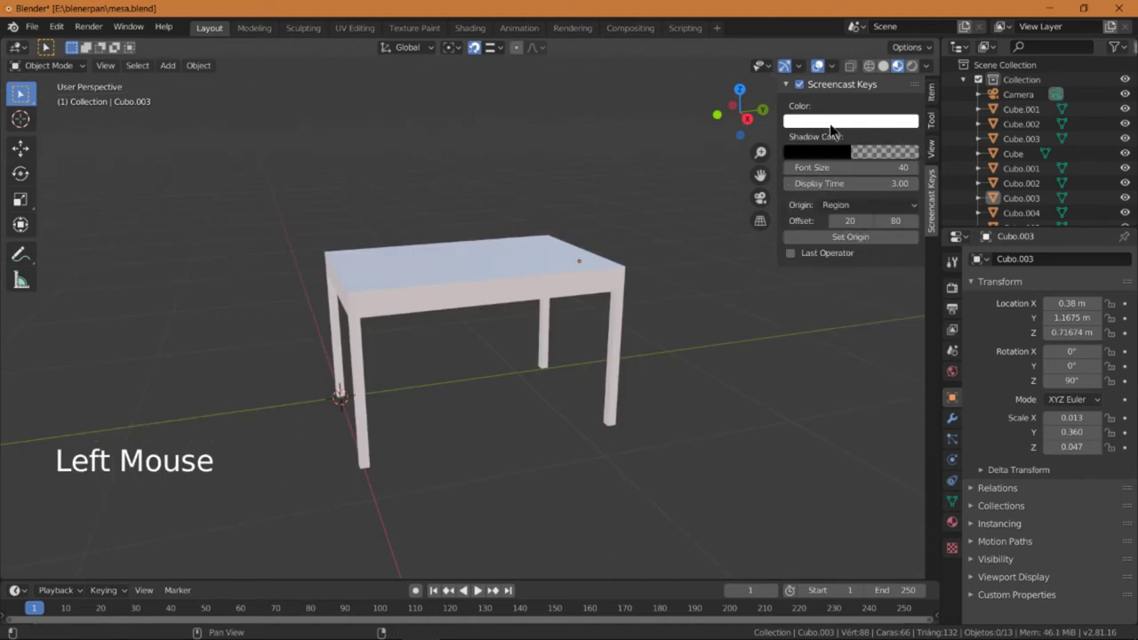
click(835, 129)
click(287, 341)
middle_click(296, 344)
middle_click(501, 265)
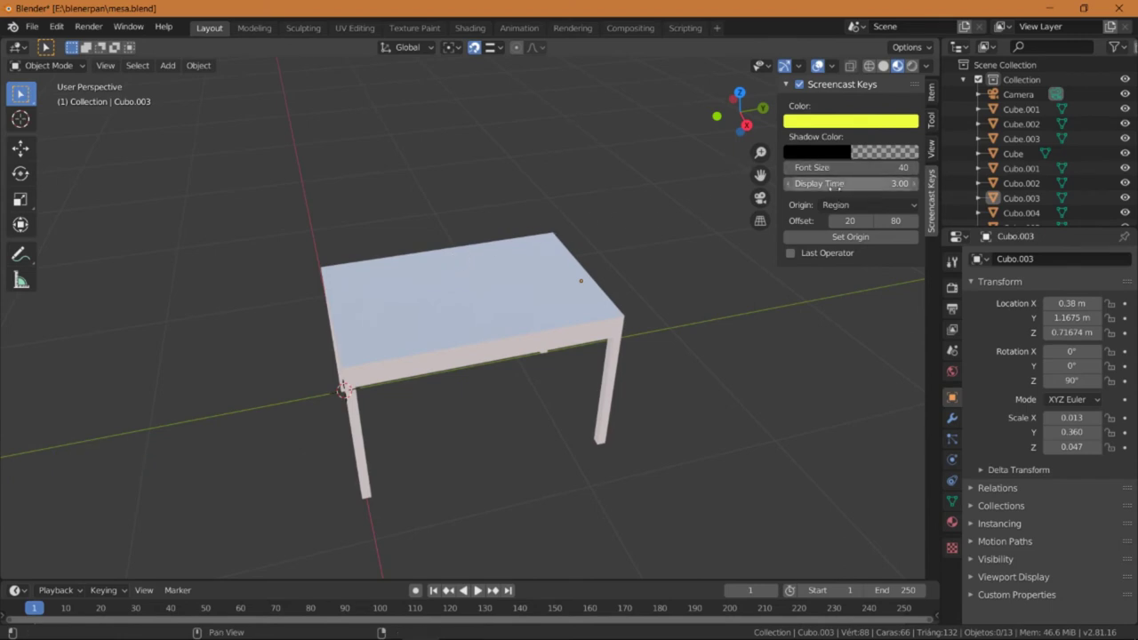
Set the Screencast Keys Origin to Window and orbit the table to a new angle
click(853, 209)
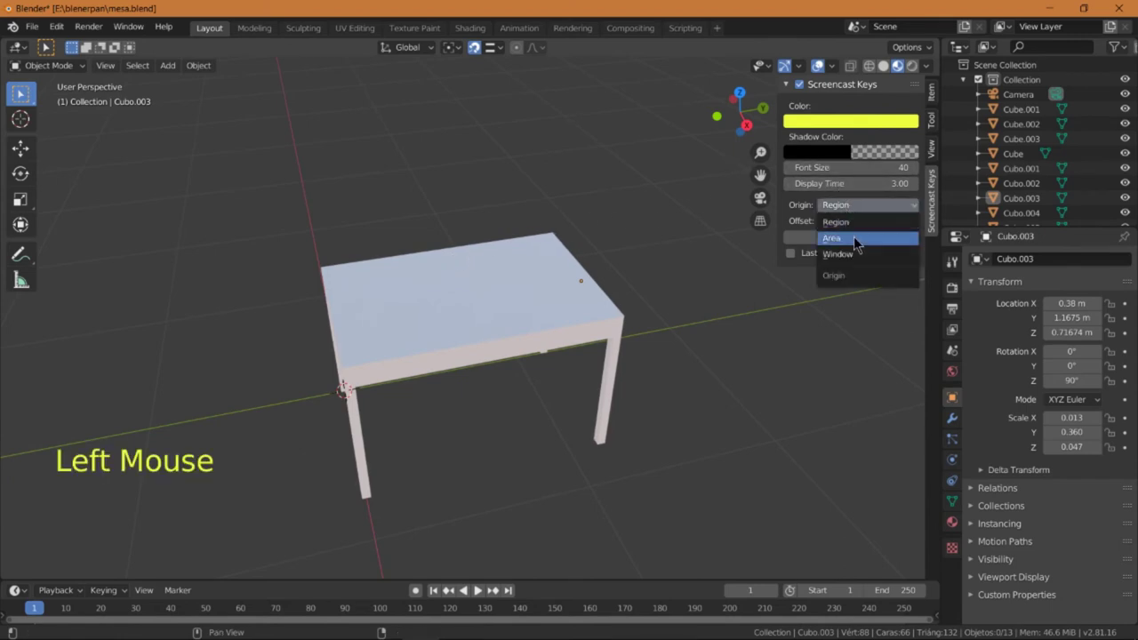
middle_click(506, 283)
middle_click(498, 280)
middle_click(393, 293)
middle_click(500, 378)
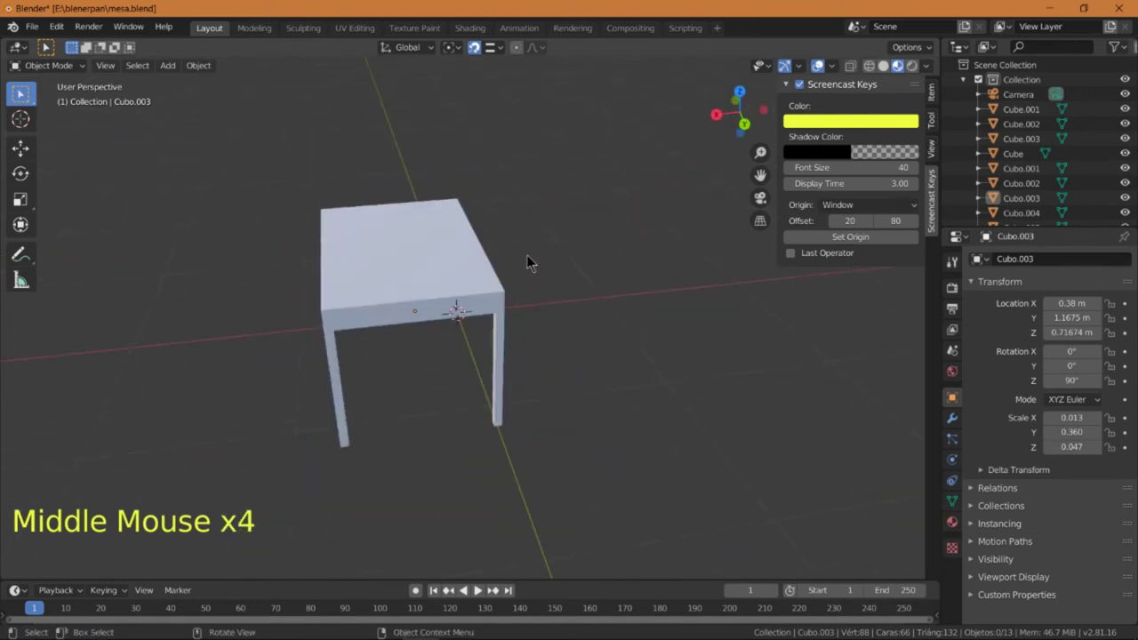
Test the display with Shift+A, browsing the add-object list without adding anything
key(shift+a)
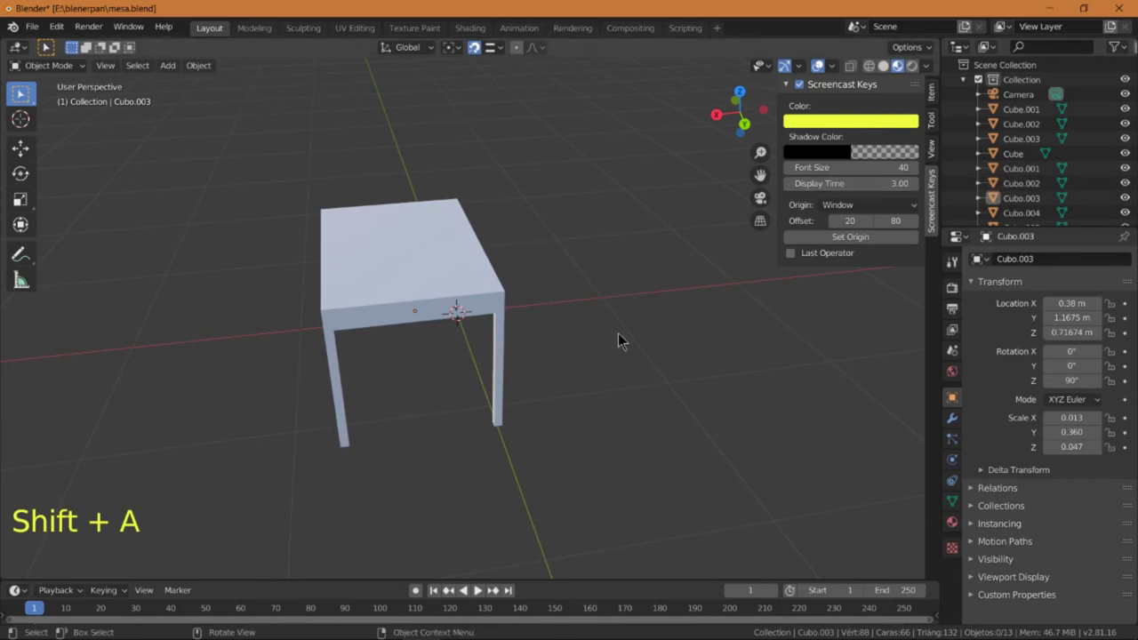
key(shift+a)
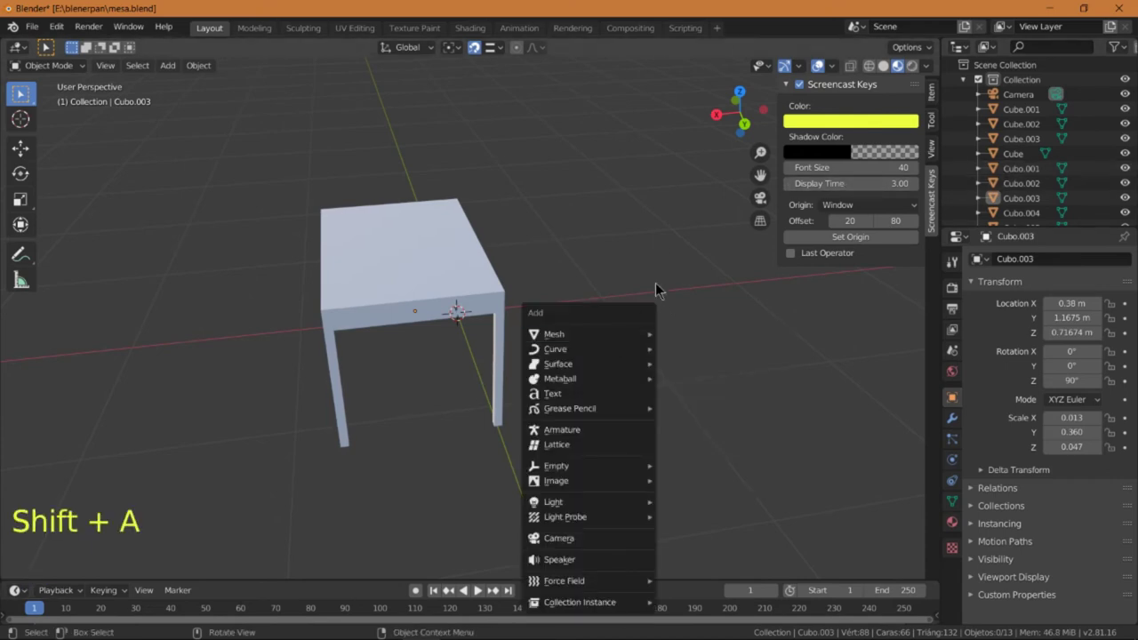
click(551, 244)
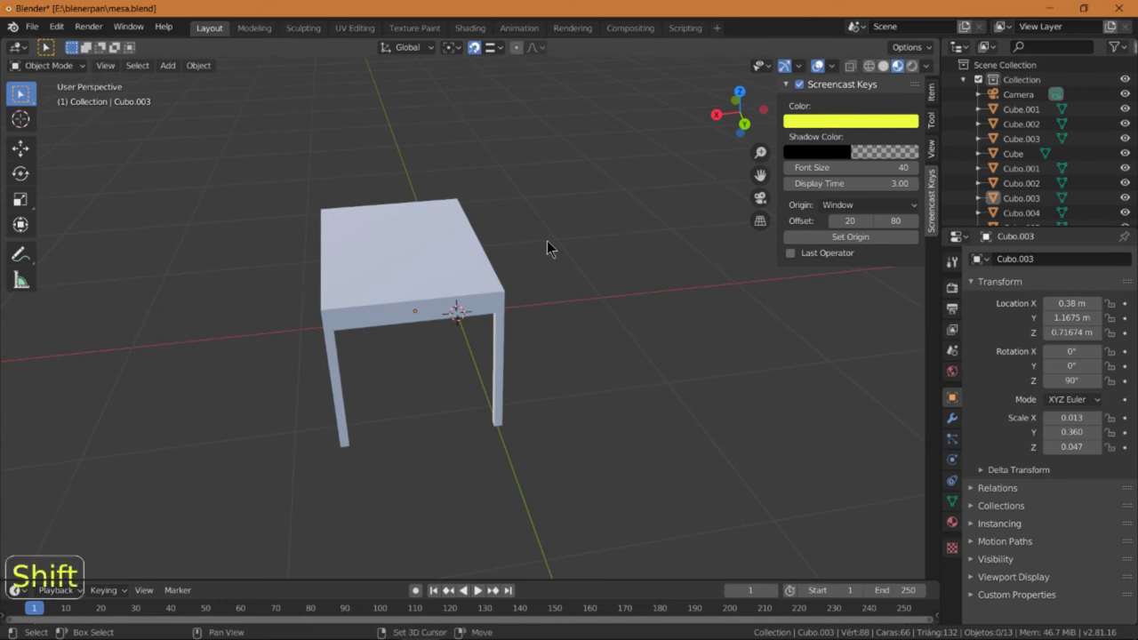
key(shift+a)
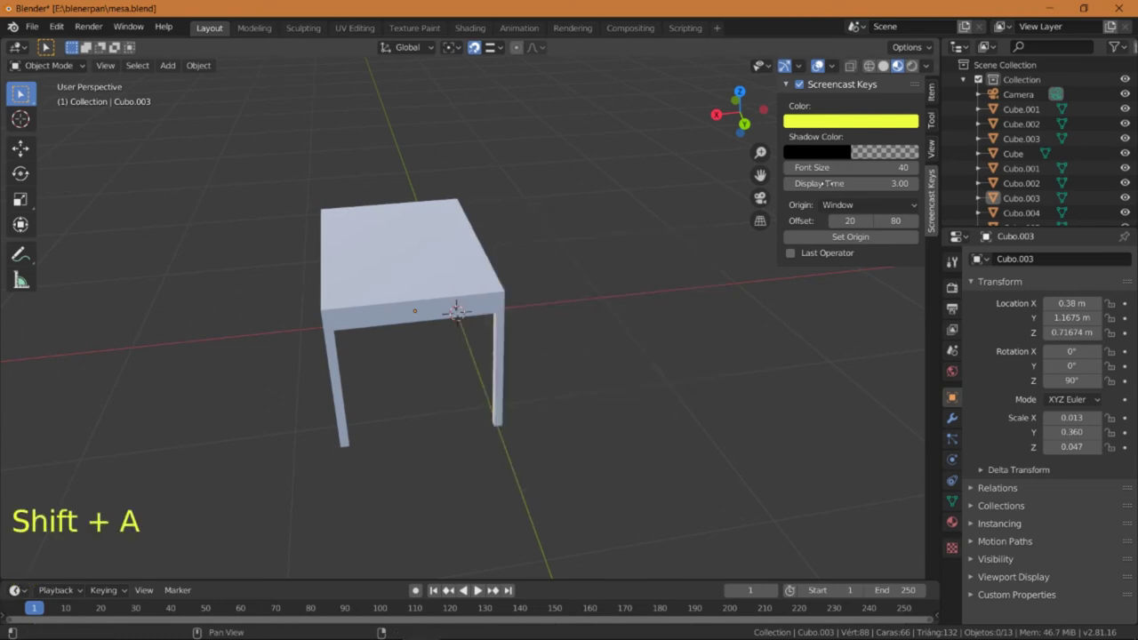
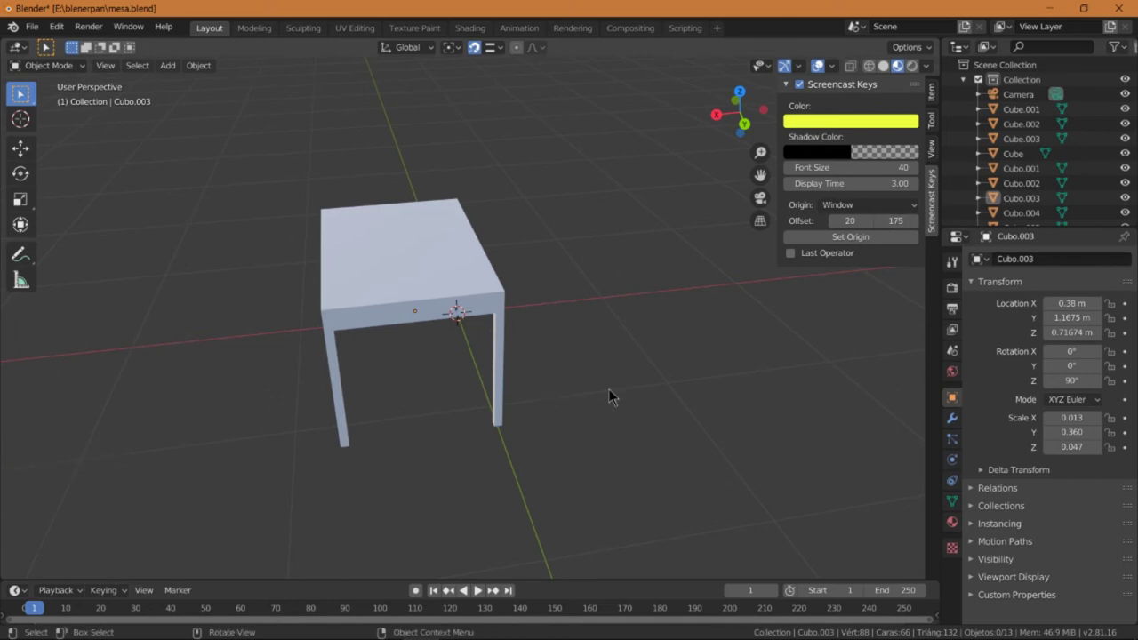
Raise the Screencast Keys vertical offset to 175 and bring up the add-object list again
key(shift+a)
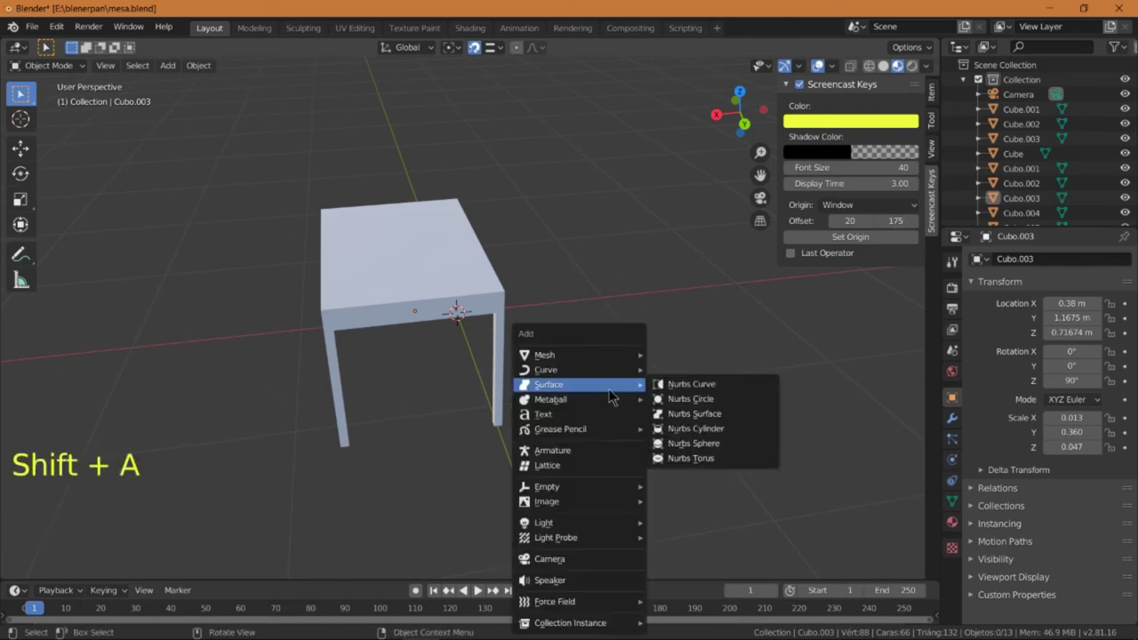
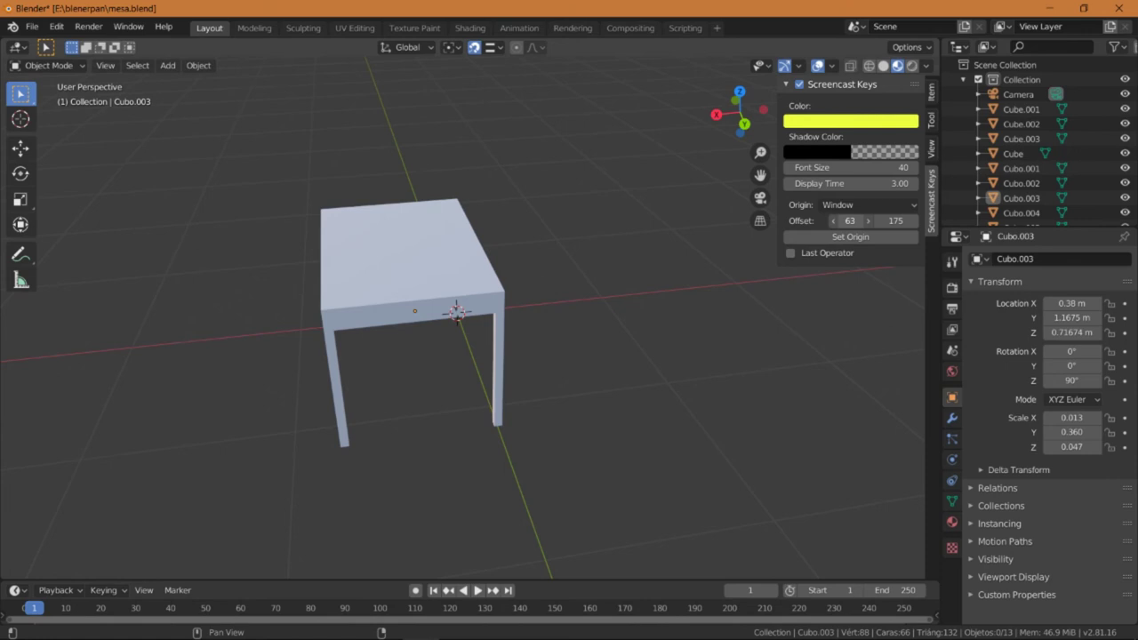
Put the table piece Cubo.003 into Edit Mode with the horizontal offset at 63
click(71, 67)
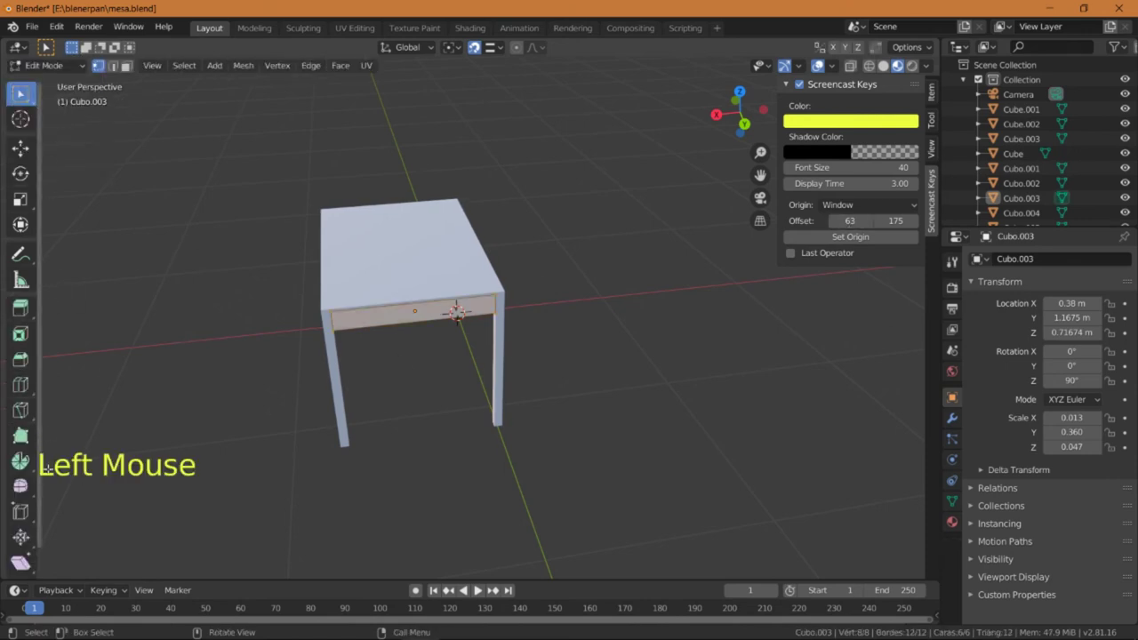
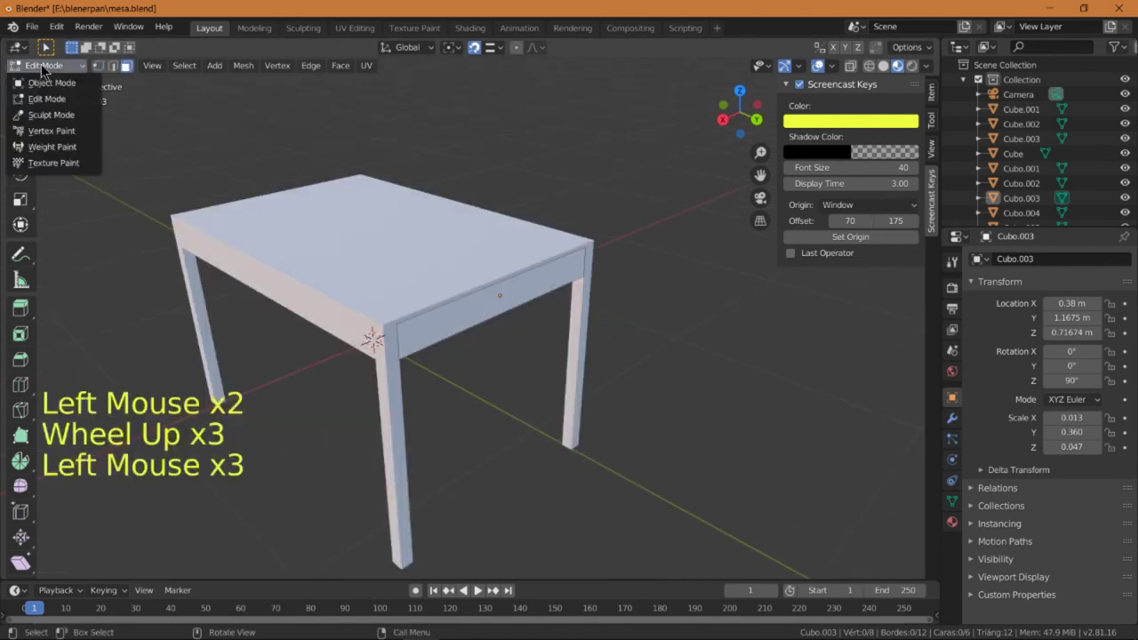
Return Cubo.003 to Object Mode and orbit the reoriented table with horizontal offset 70
middle_click(390, 253)
scroll(down, 3)
middle_click(316, 381)
scroll(down, 3)
middle_click(350, 400)
scroll(down, 3)
middle_click(420, 303)
middle_click(204, 270)
middle_click(525, 336)
middle_click(517, 329)
scroll(down, 3)
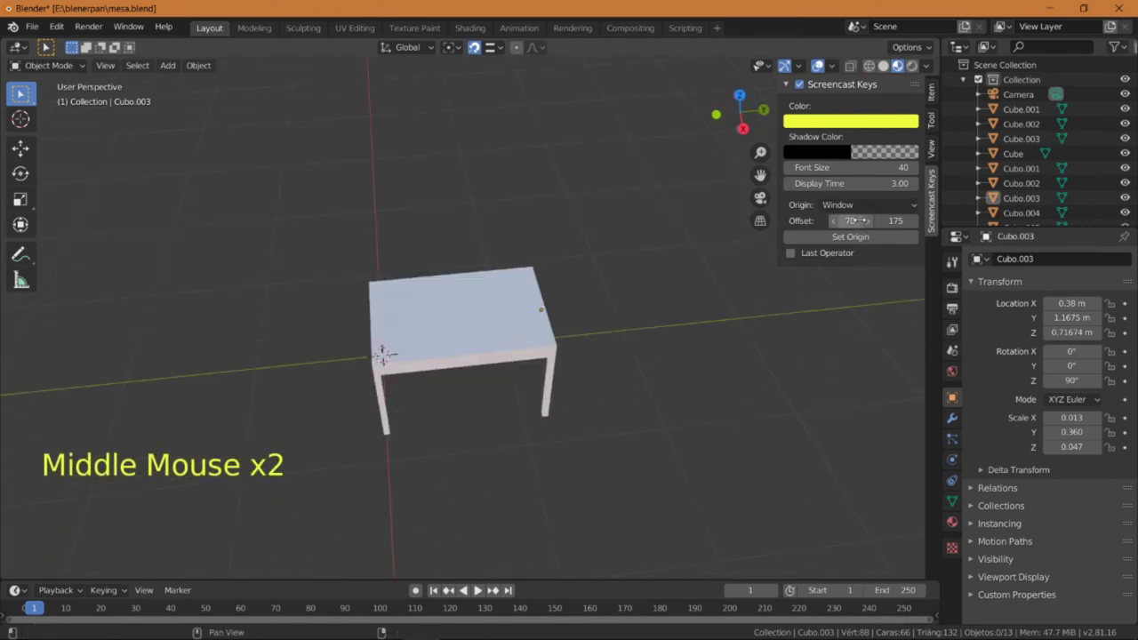